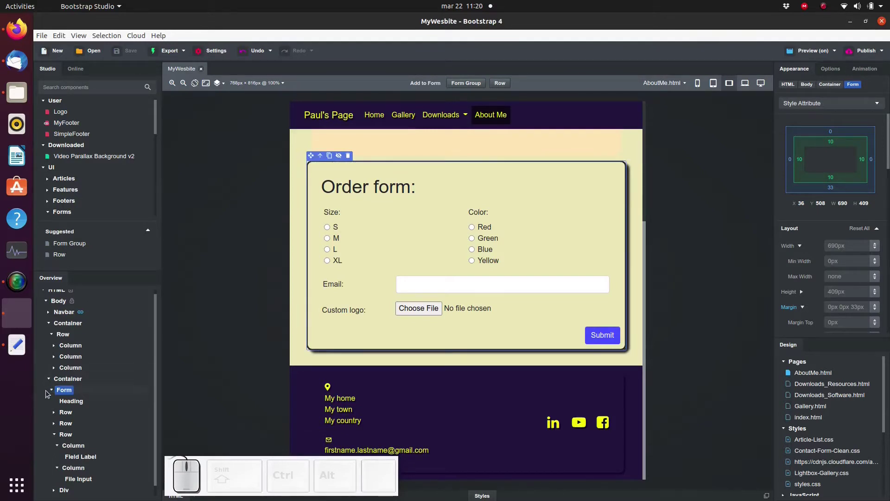
# Step: Switch Smart Form on for the order form and look over the empty Recipient choices
pyautogui.moveTo(64, 397); pyautogui.dragTo(64, 396)
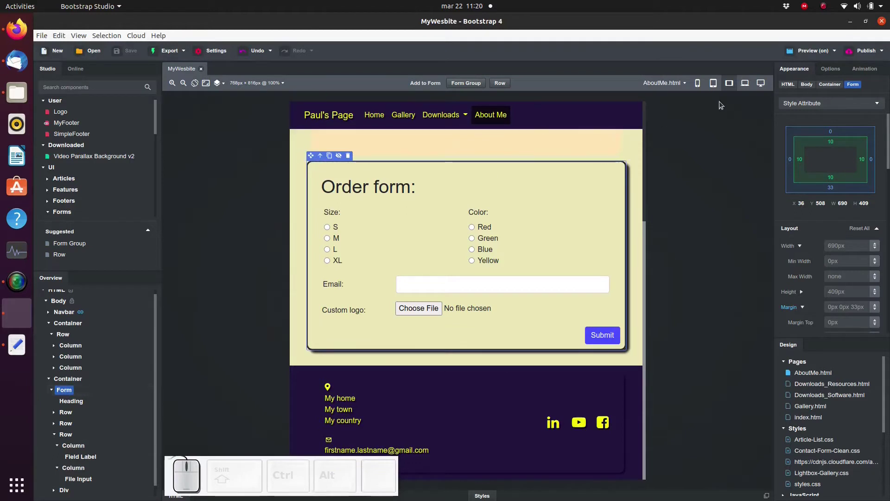
pyautogui.click(827, 72)
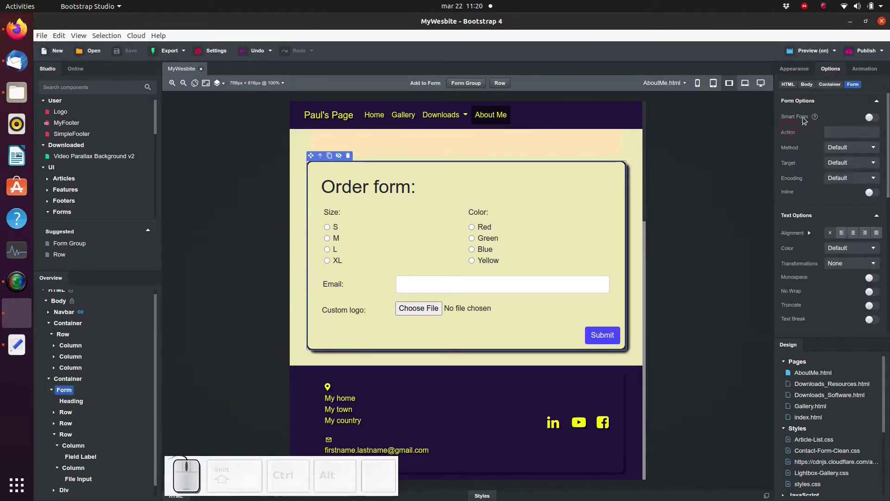
pyautogui.click(877, 118)
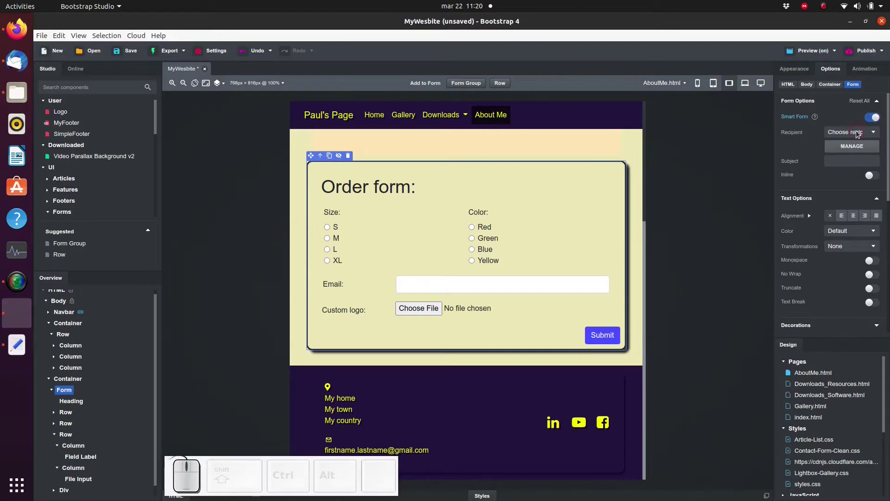
pyautogui.click(858, 134)
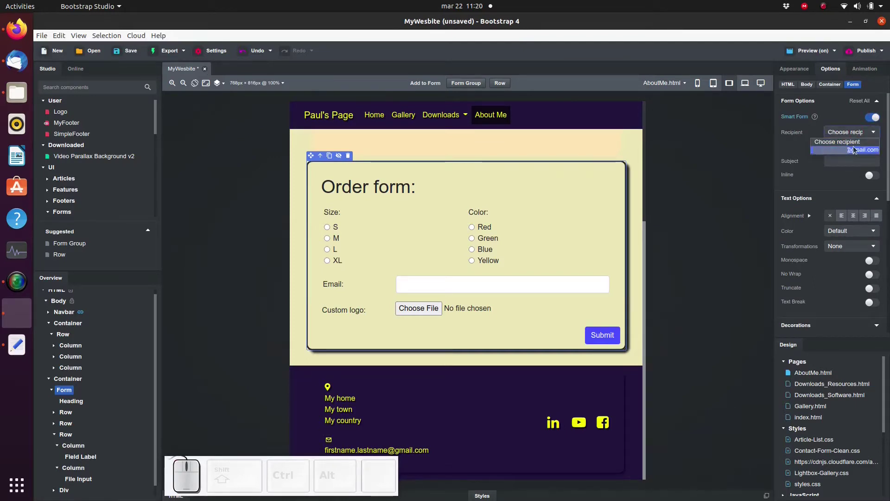
pyautogui.click(793, 153)
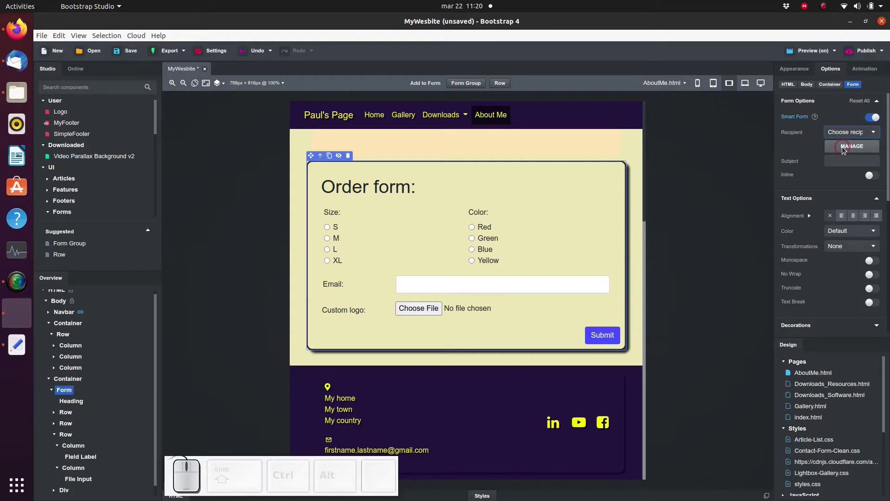
# Step: In Manage Recipients, start adding an email address, then cancel it and close the dialog
pyautogui.click(844, 151)
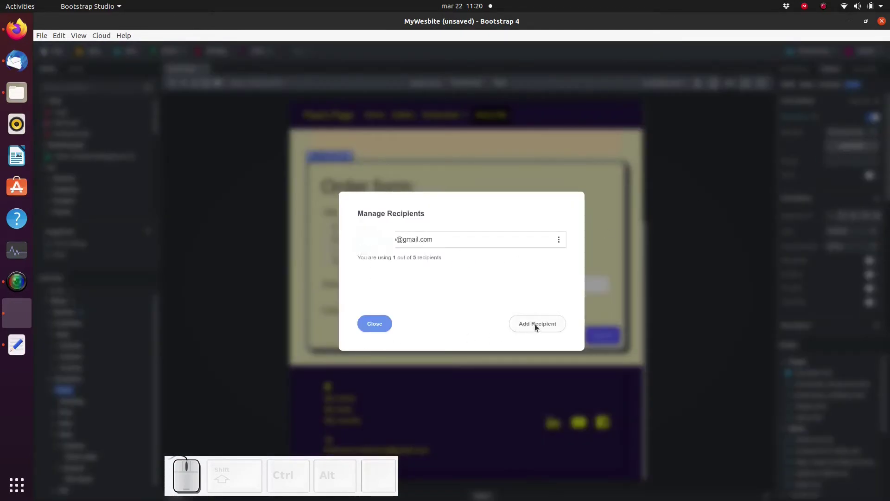
pyautogui.click(536, 326)
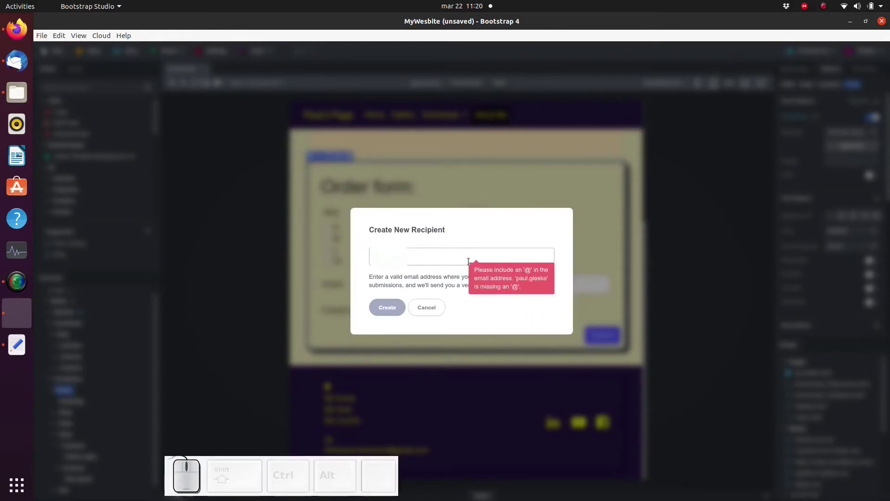
pyautogui.press('shift+2')
pyautogui.press('o')
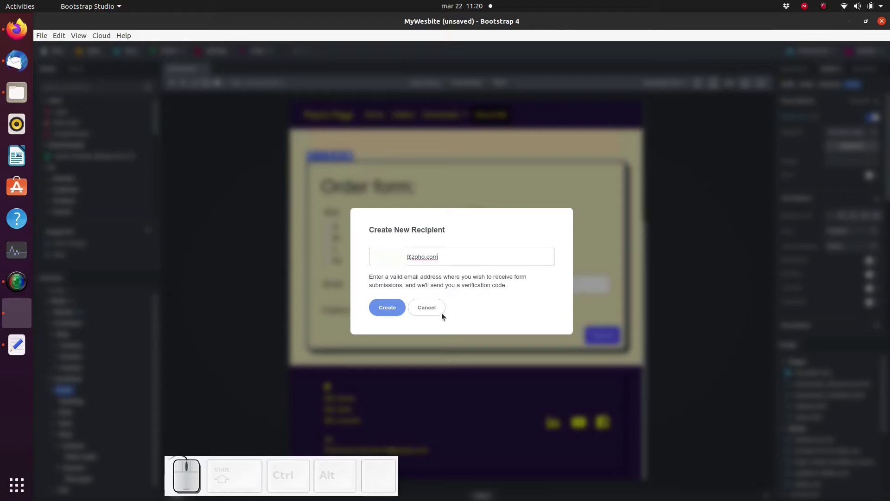
pyautogui.click(435, 311)
pyautogui.click(372, 326)
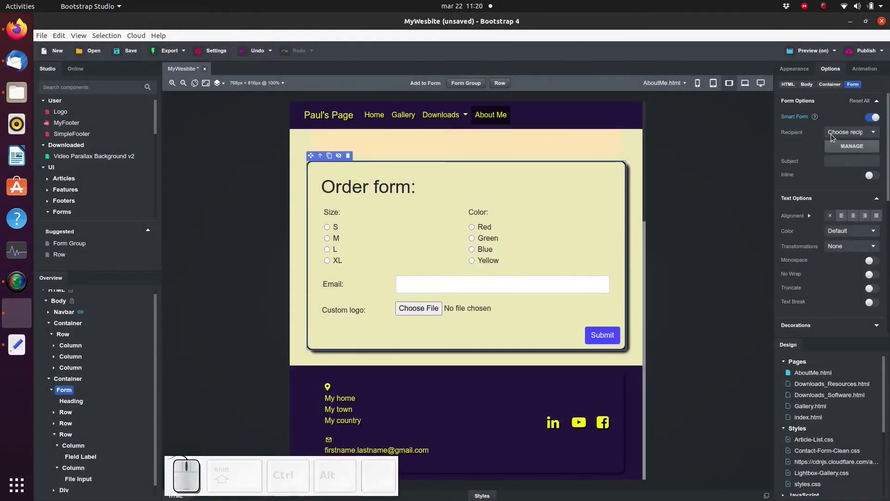
# Step: Choose the saved recipient, then select all size and colour radios and mark them required
pyautogui.click(833, 139)
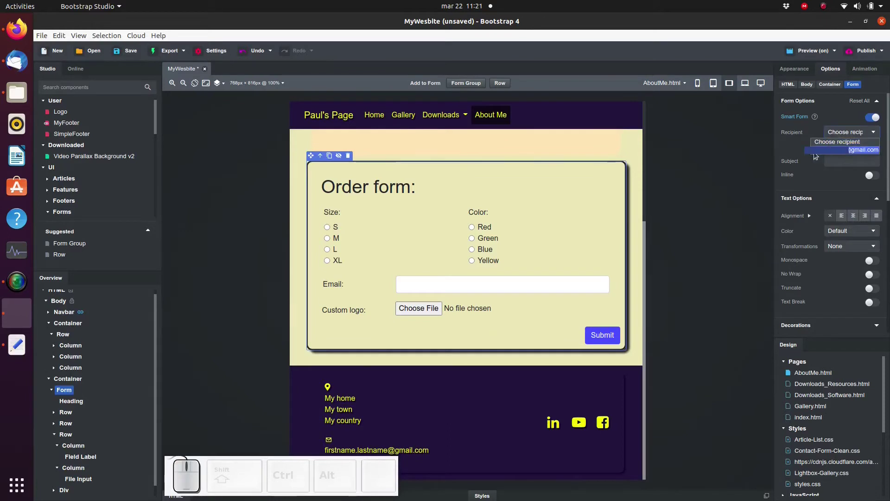
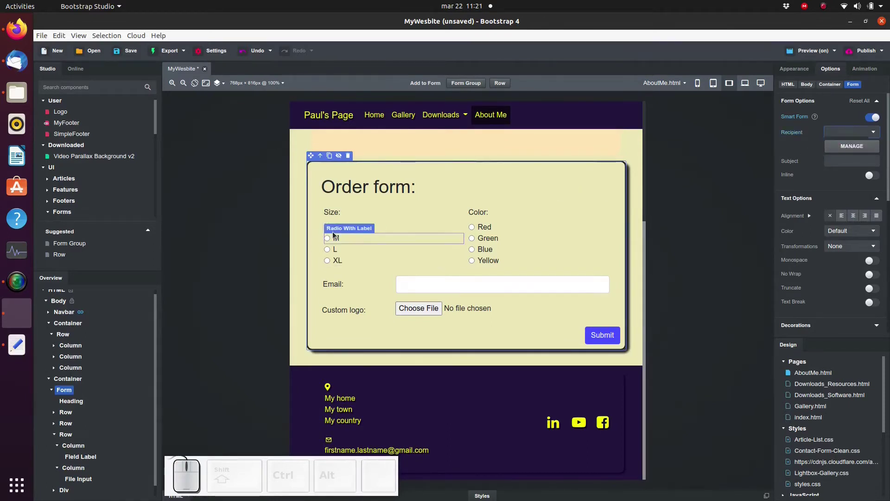
pyautogui.click(329, 229)
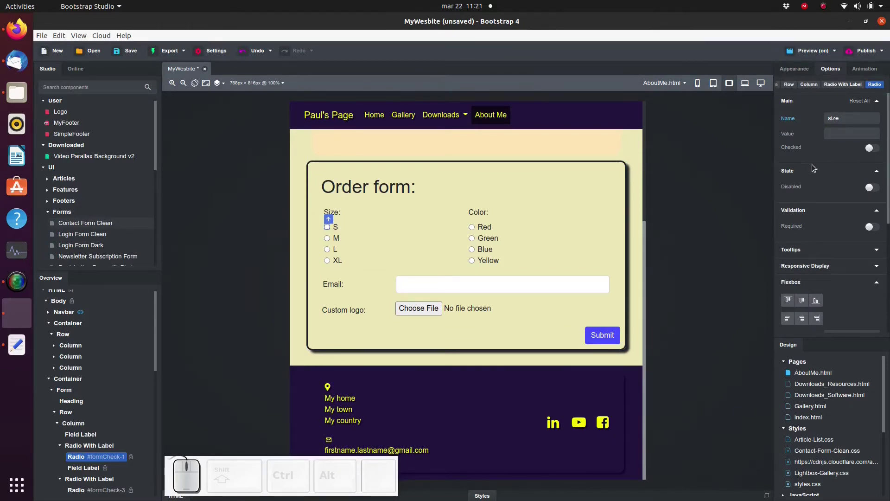
pyautogui.moveTo(873, 228); pyautogui.dragTo(788, 234)
pyautogui.click(331, 238)
pyautogui.click(329, 251)
pyautogui.click(329, 259)
pyautogui.click(472, 231)
pyautogui.click(474, 240)
pyautogui.click(474, 251)
pyautogui.moveTo(474, 260); pyautogui.dragTo(474, 260)
pyautogui.moveTo(874, 214); pyautogui.dragTo(873, 214)
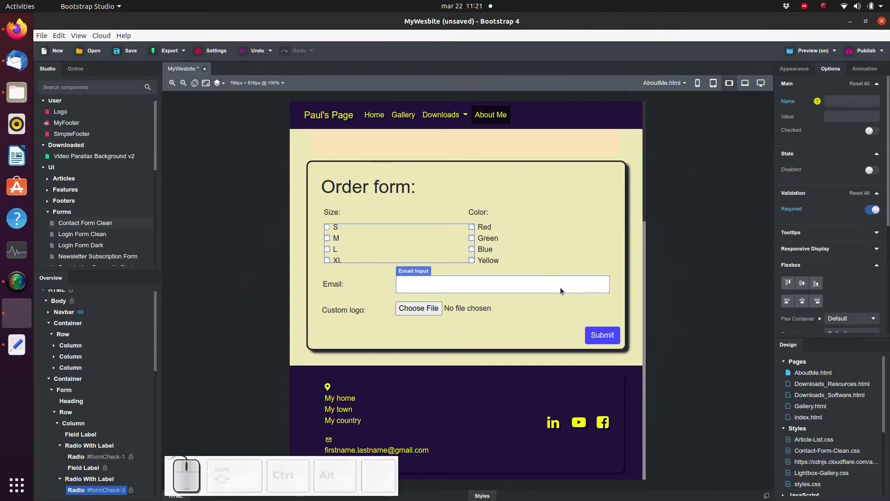
# Step: Make the Email input required and move on to the Submit button
pyautogui.click(552, 291)
pyautogui.click(874, 281)
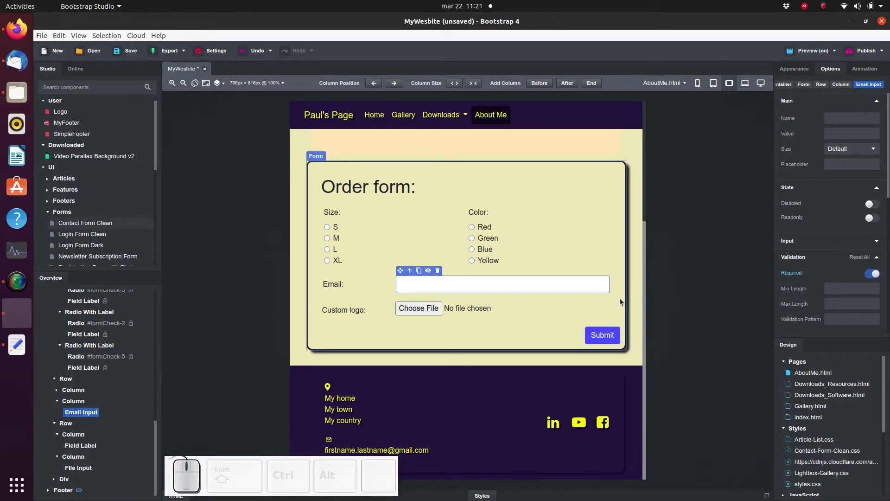
pyautogui.click(605, 337)
# Step: Set the Submit button's Button Type to Submit
pyautogui.click(837, 137)
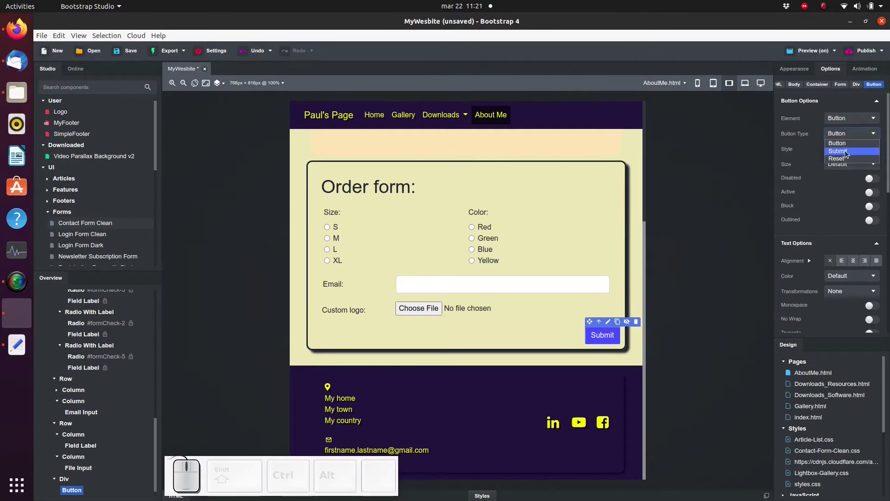
pyautogui.moveTo(851, 154); pyautogui.dragTo(559, 343)
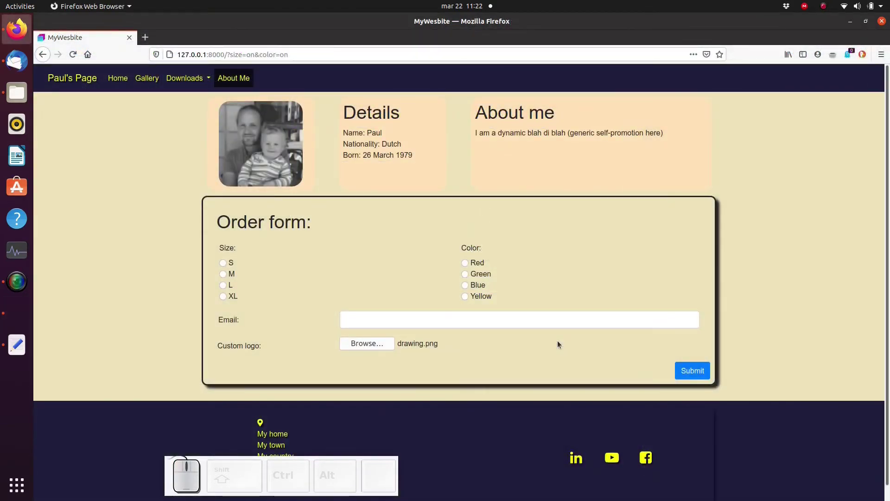
# Step: In the Firefox preview, choose size XL, colour Red and drawing.png as the custom logo
pyautogui.click(710, 376)
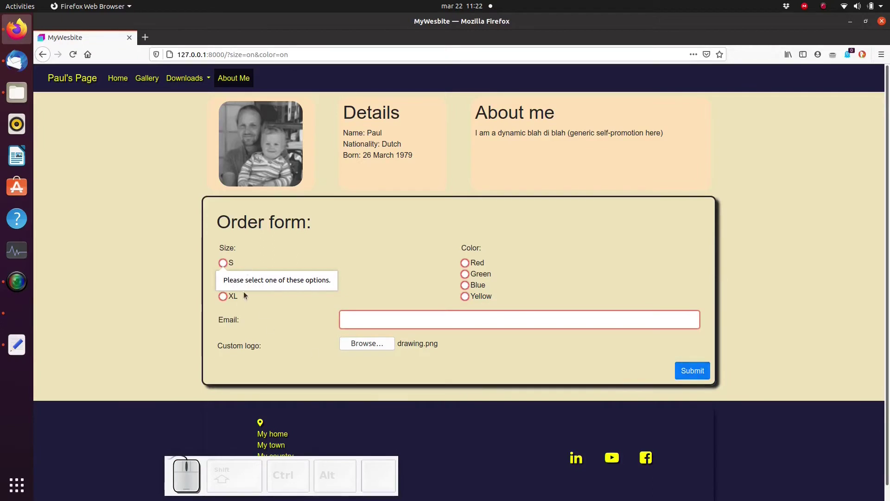
pyautogui.click(224, 299)
pyautogui.click(469, 264)
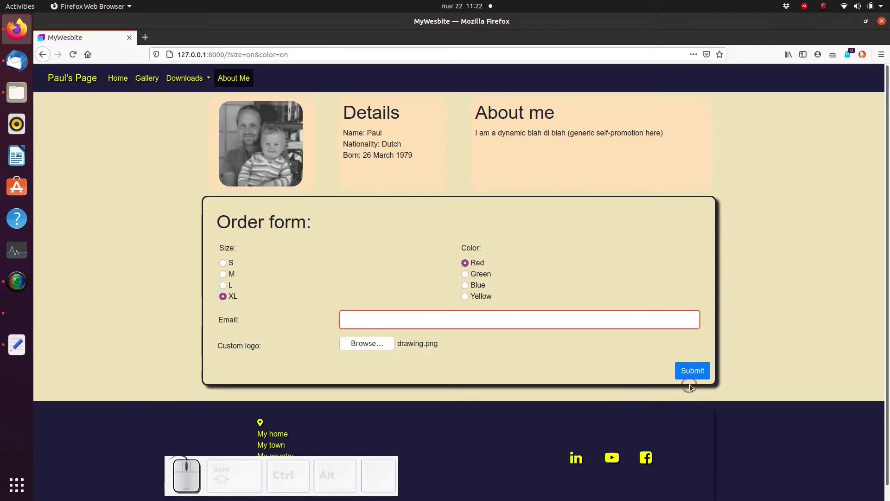
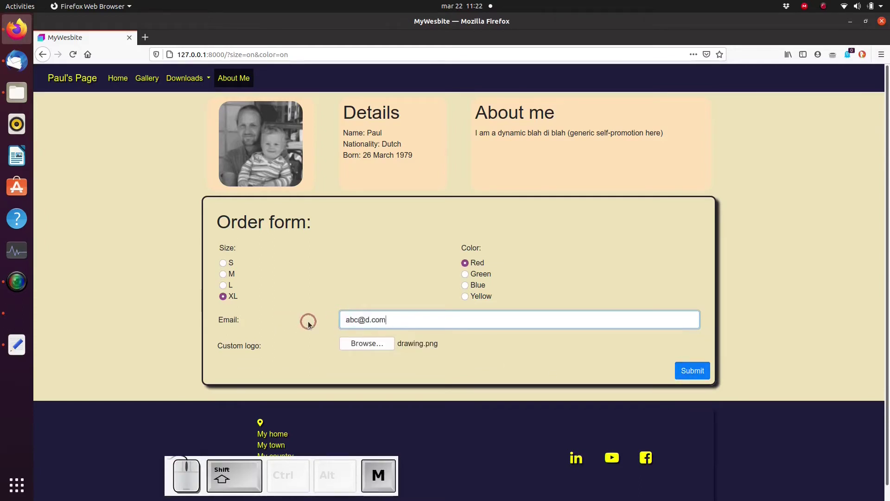
pyautogui.click(343, 284)
pyautogui.click(363, 347)
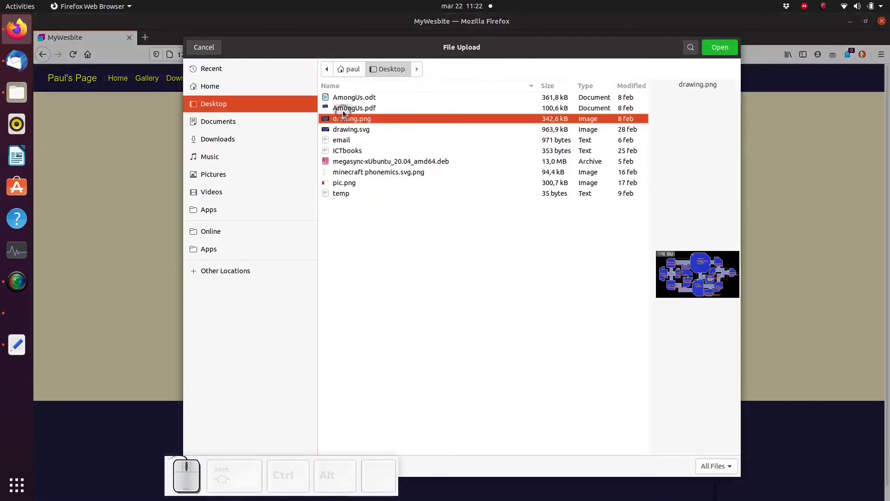
pyautogui.click(345, 126)
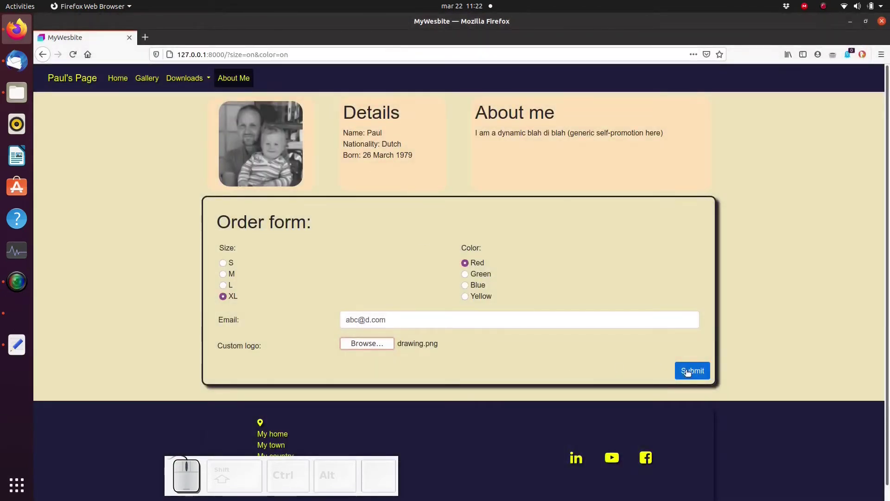
# Step: Submit the order form and pass the reCAPTCHA check
pyautogui.click(690, 373)
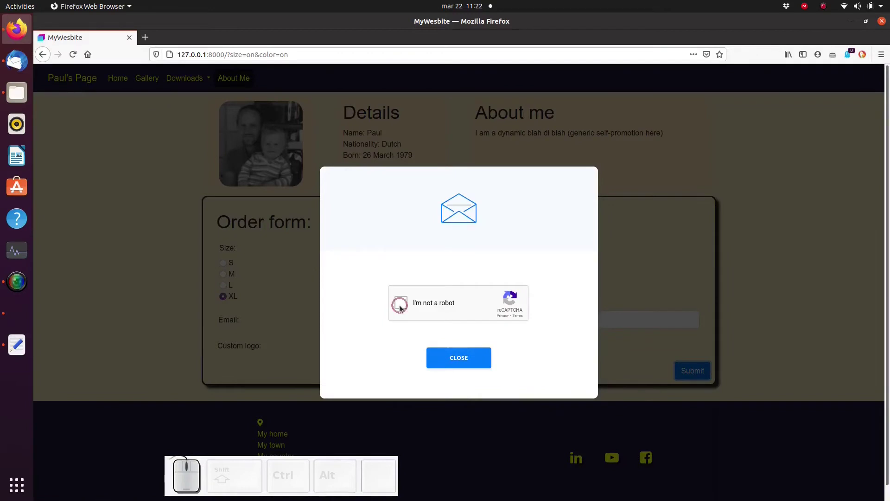
pyautogui.click(403, 305)
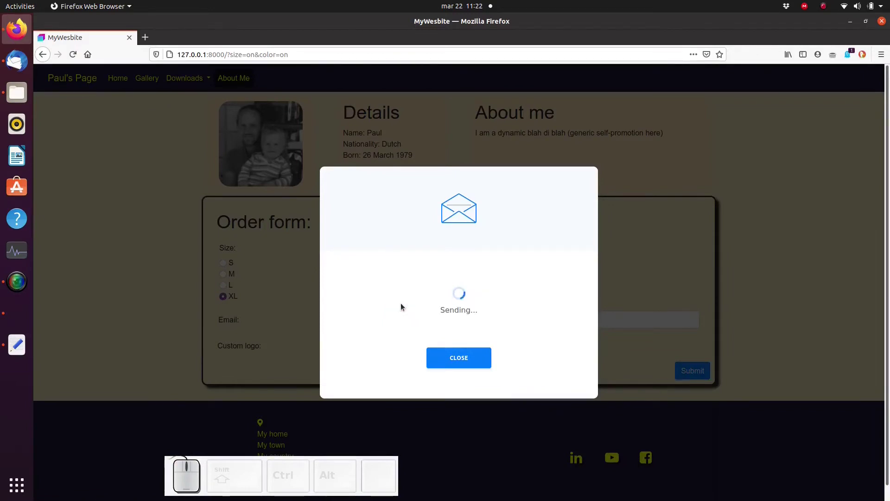
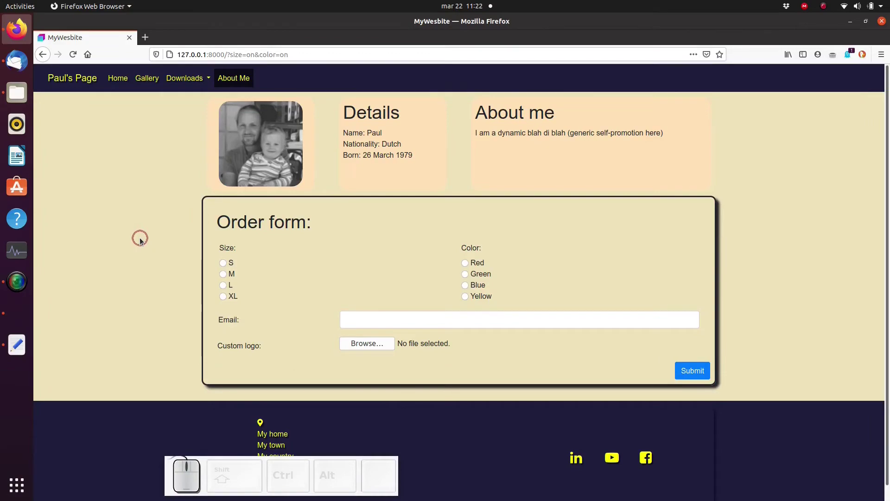
# Step: Read the newest Form Submission email in Thunderbird, then return to Bootstrap Studio
pyautogui.click(141, 239)
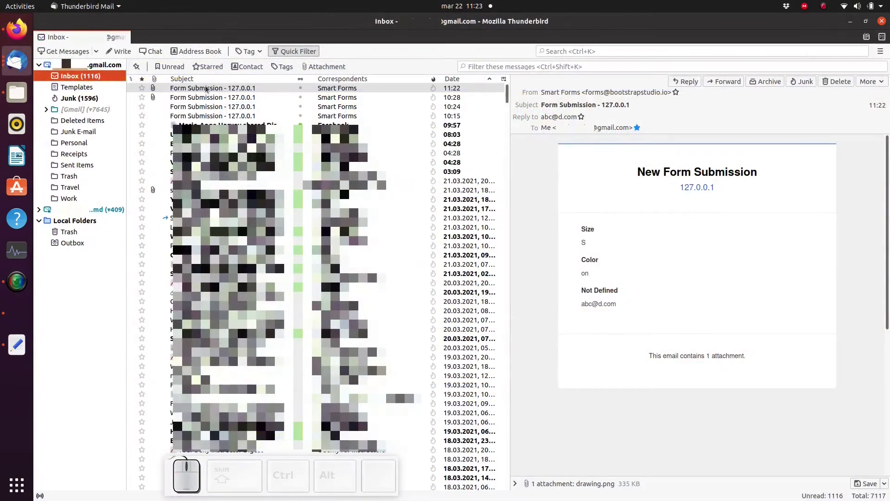
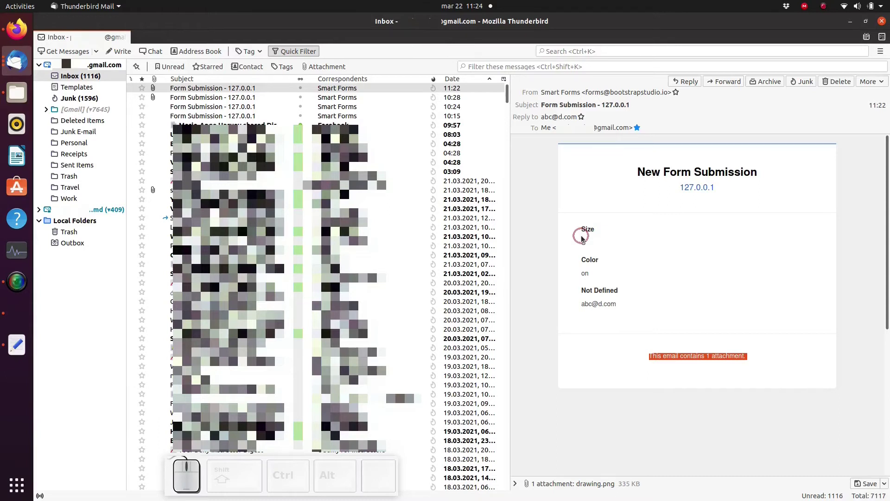
pyautogui.press('alt+Tab')
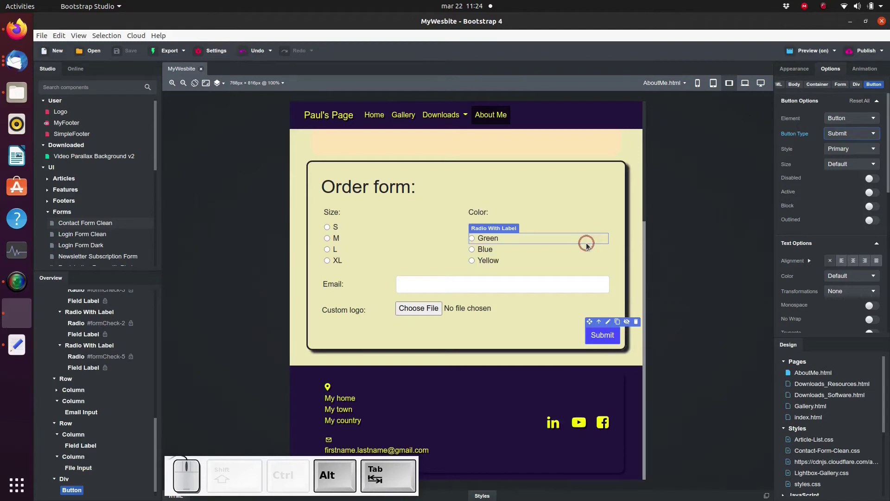
# Step: Inspect the S and Yellow radios' name and value fields and the email input's options
pyautogui.click(329, 229)
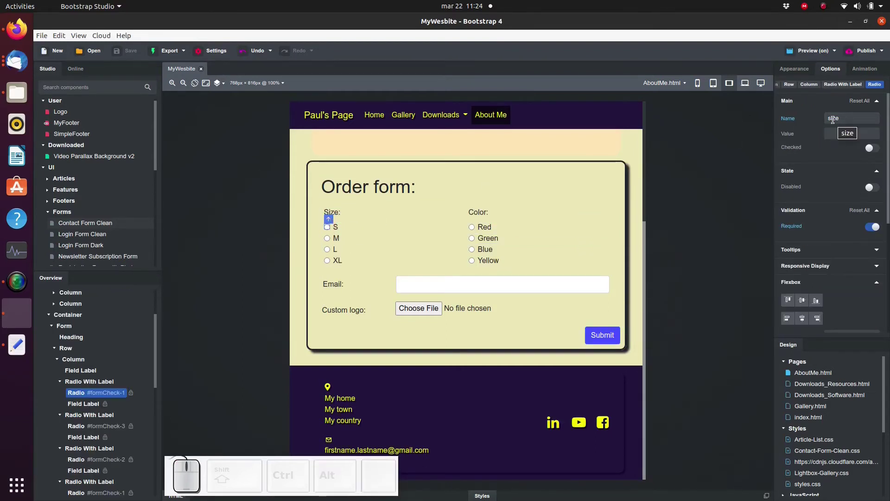
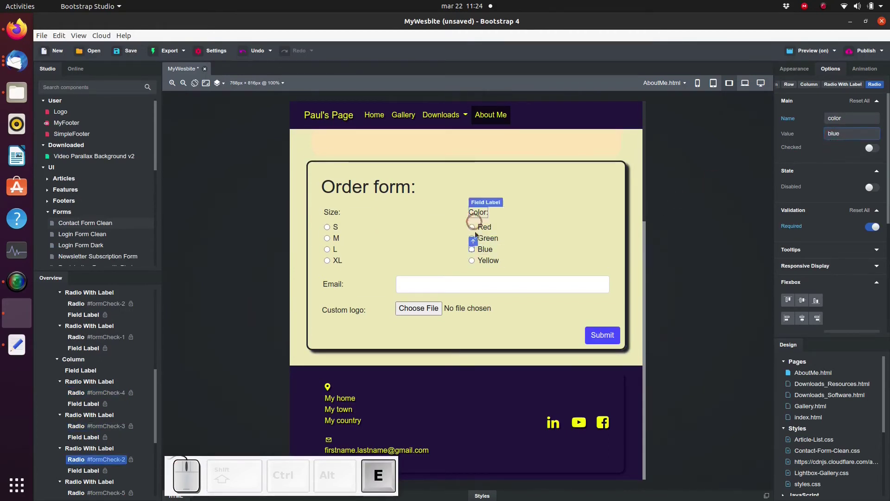
pyautogui.click(473, 264)
pyautogui.click(849, 131)
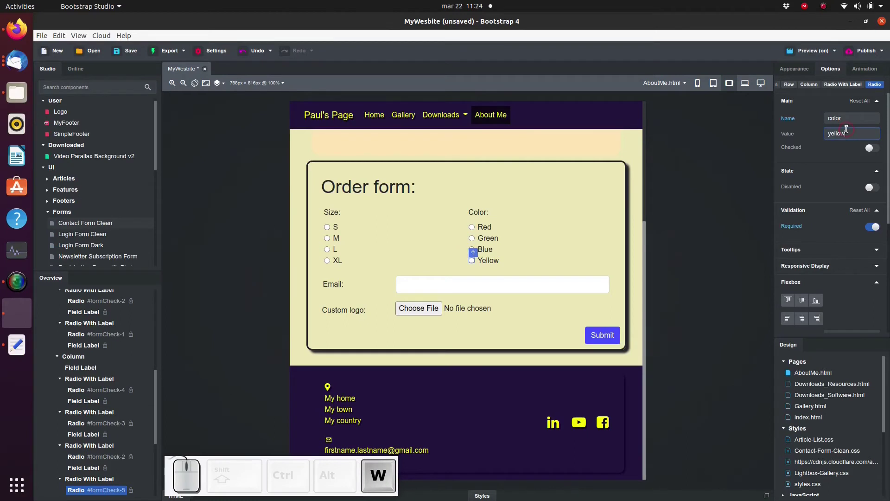
pyautogui.click(564, 237)
pyautogui.click(545, 290)
pyautogui.click(835, 123)
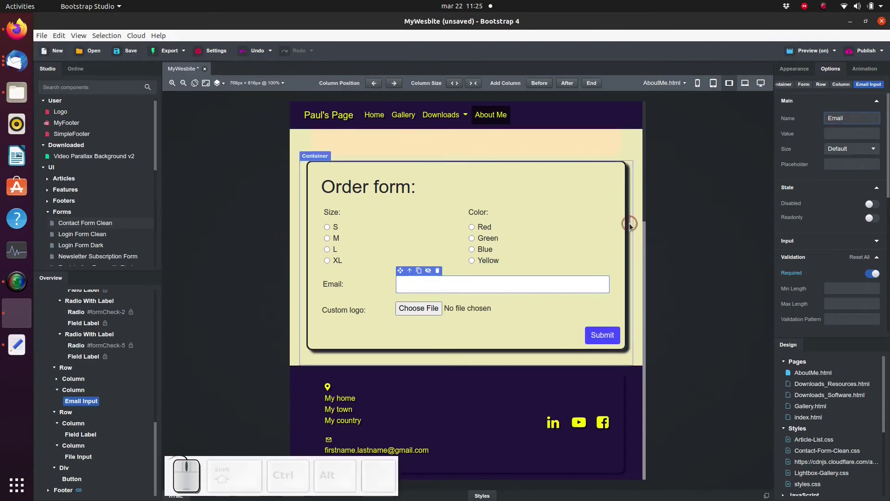
pyautogui.click(636, 226)
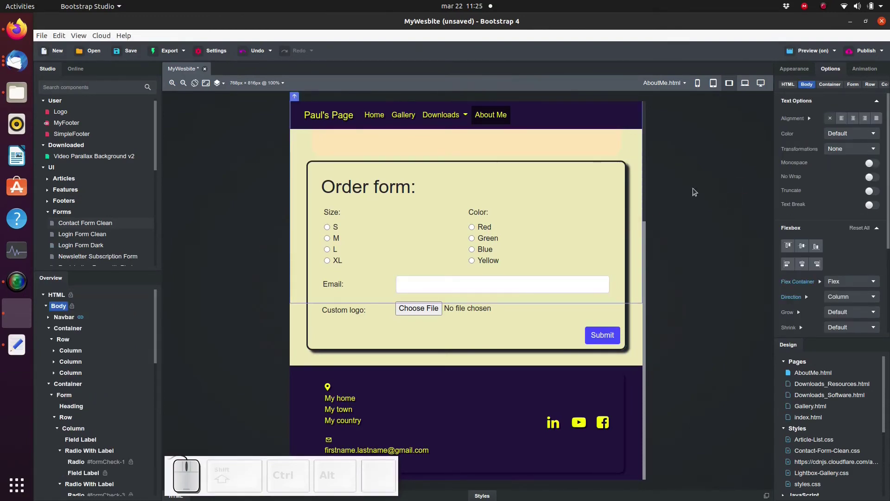